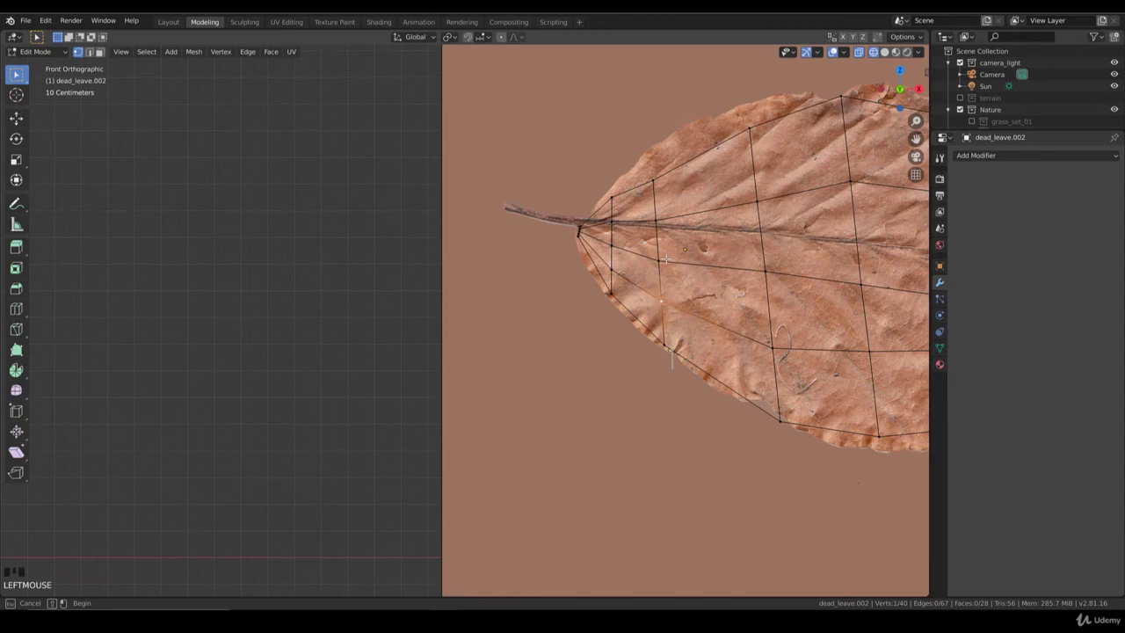
Move and scale selected outline vertices of dead_leave.002 to follow the leaf tip and central vein
key(b)
key(r)
key(g)
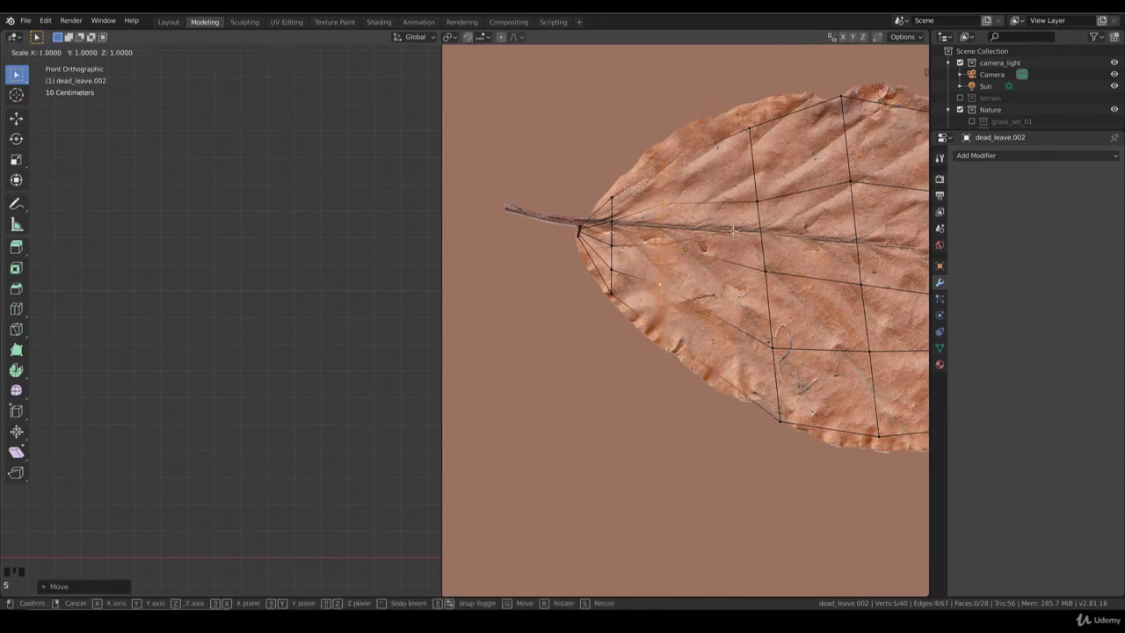
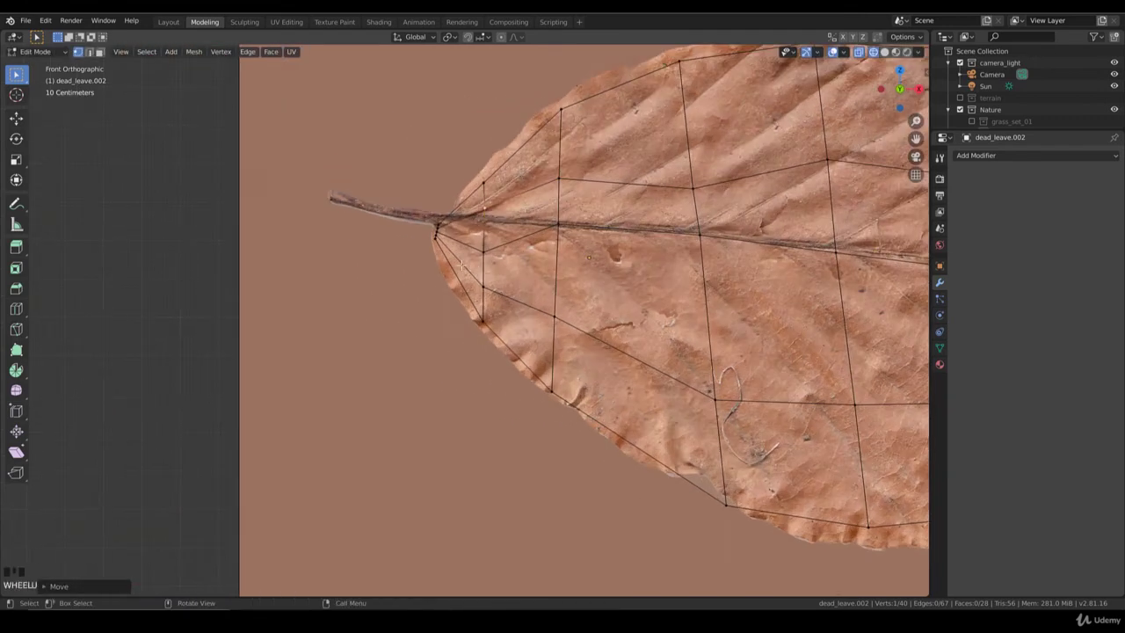
key(b)
key(g)
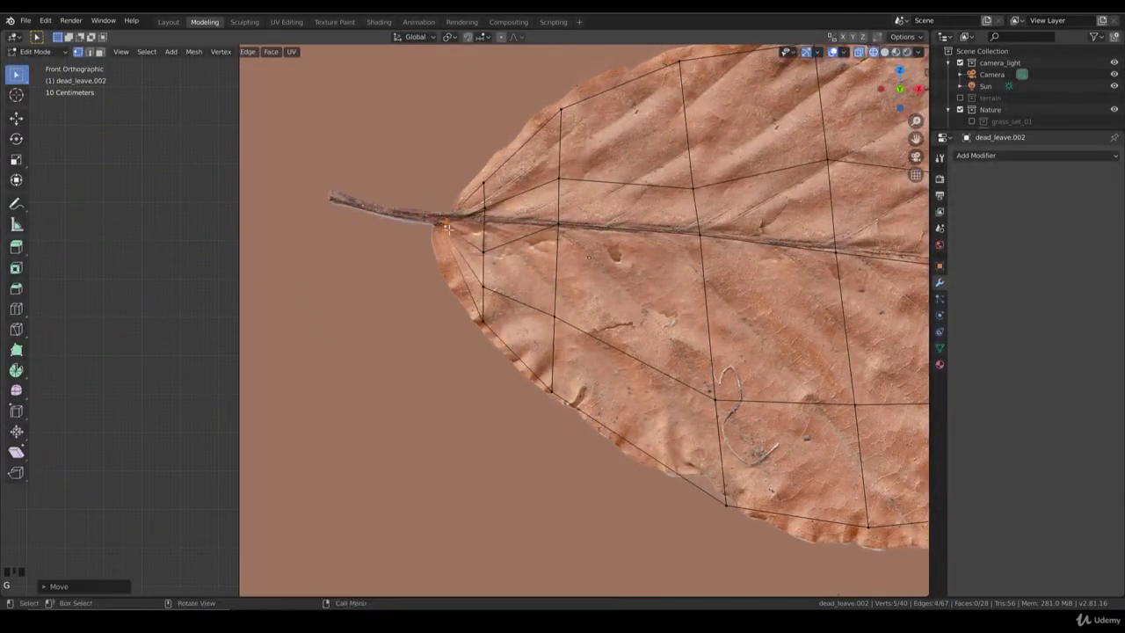
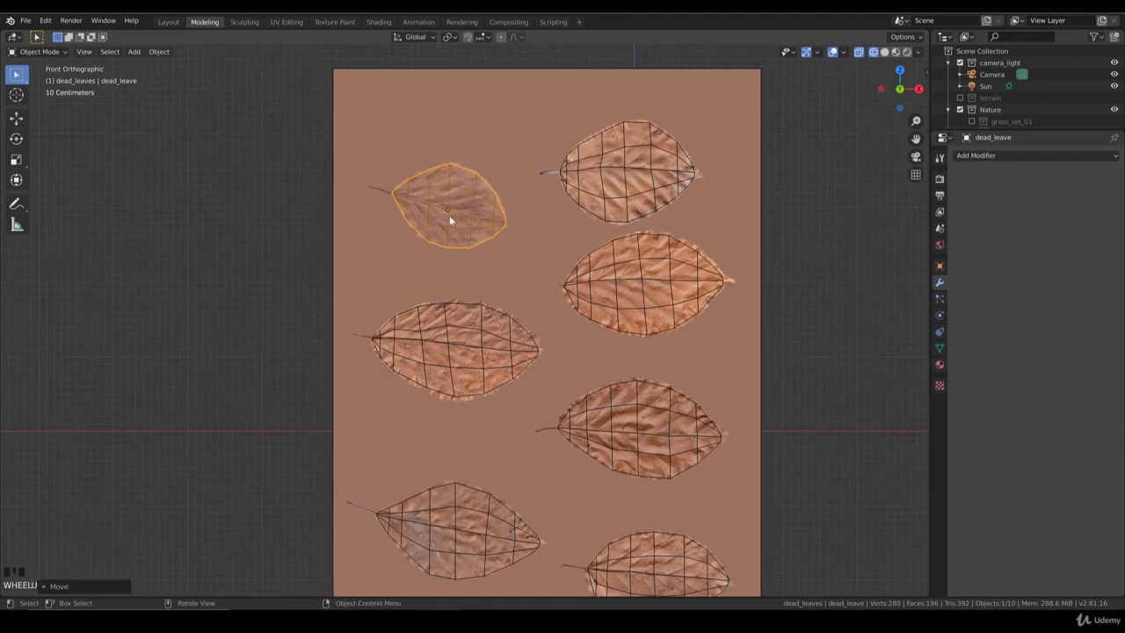
Move all of the top-left leaf's vertices upward along Z by a typed offset, then leave edit mode
key(Tab)
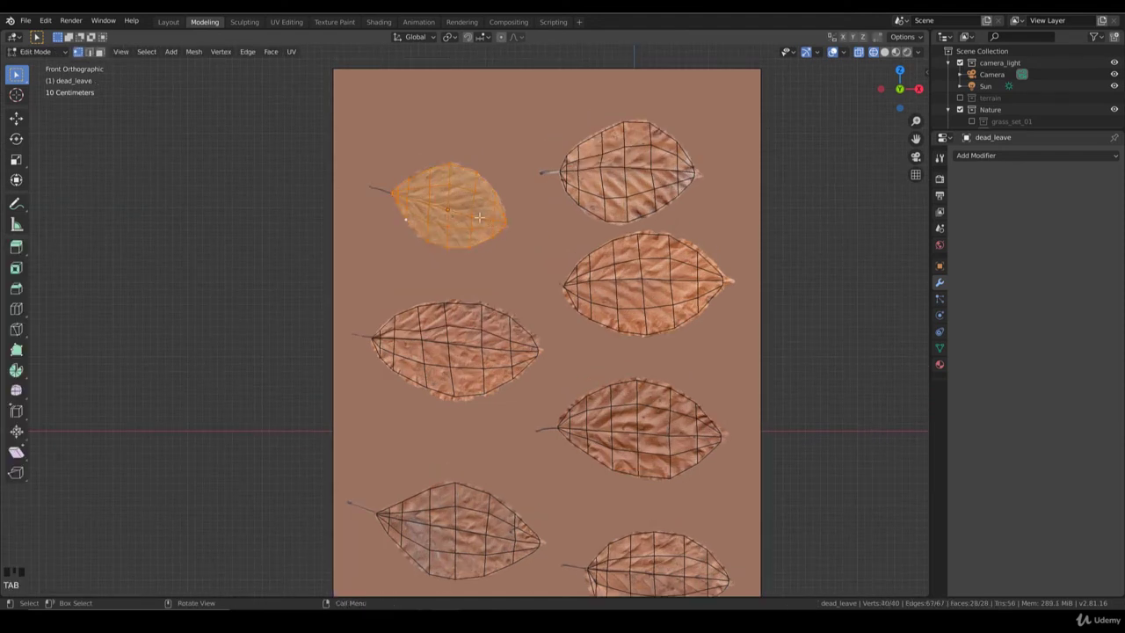
key(g)
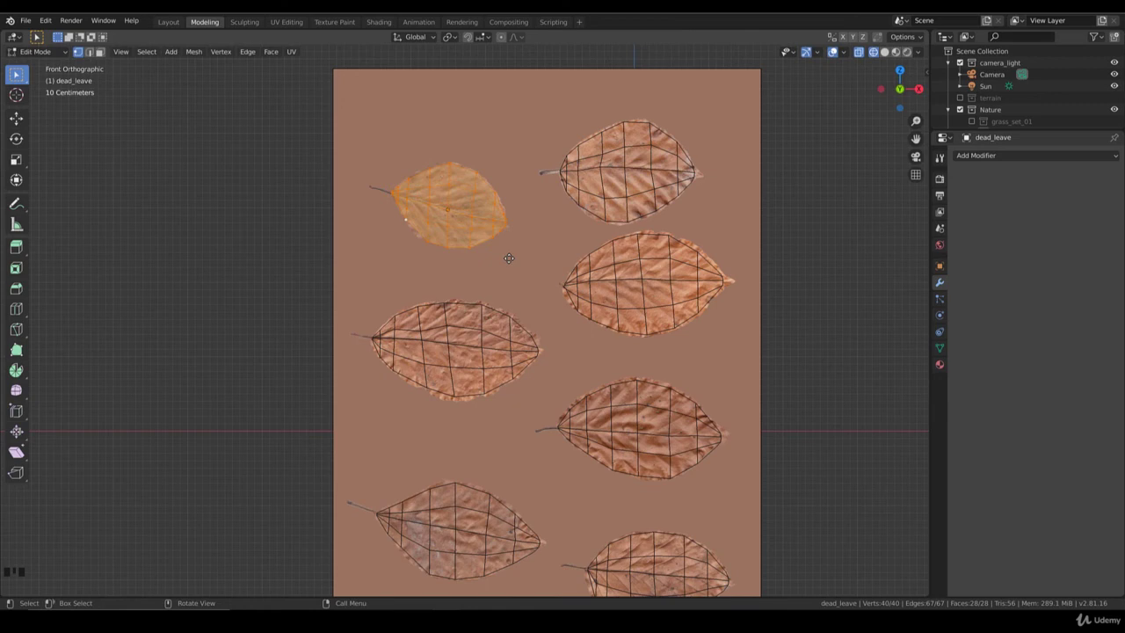
key(g)
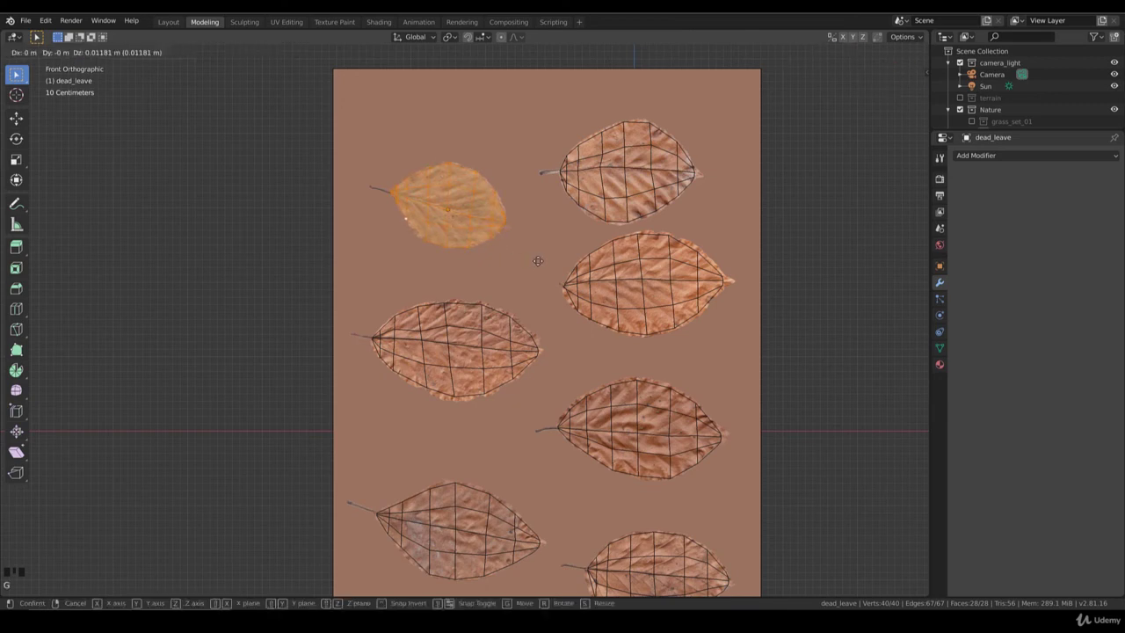
key(Tab)
key(Tab)
key(Tab)
key(Tab)
key(g)
key(Tab)
key(g)
key(Tab)
key(g)
key(Tab)
Set the top-left dead_leave's origin to its geometry, cancelling an accidental move
key(g)
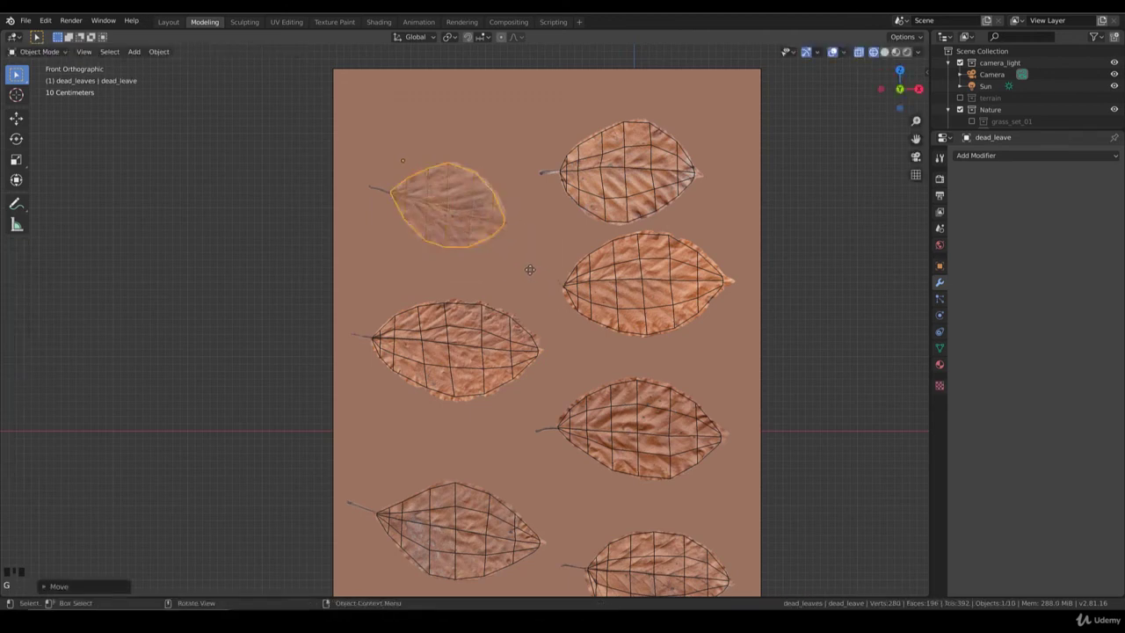
key(Tab)
key(g)
key(Tab)
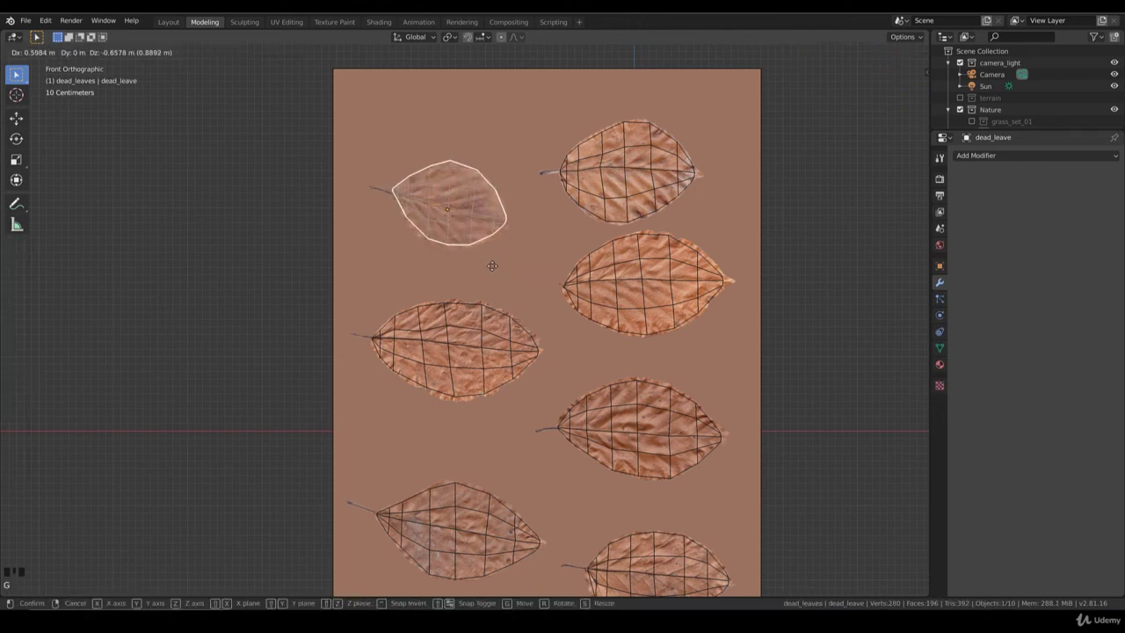
key(g)
Pan and zoom across the texture sheet to check every leaf's fitted grid mesh
drag(501, 253, 543, 312)
scroll(up, 3)
scroll(up, 3)
scroll(up, 3)
scroll(down, 3)
drag(603, 385, 494, 234)
scroll(up, 3)
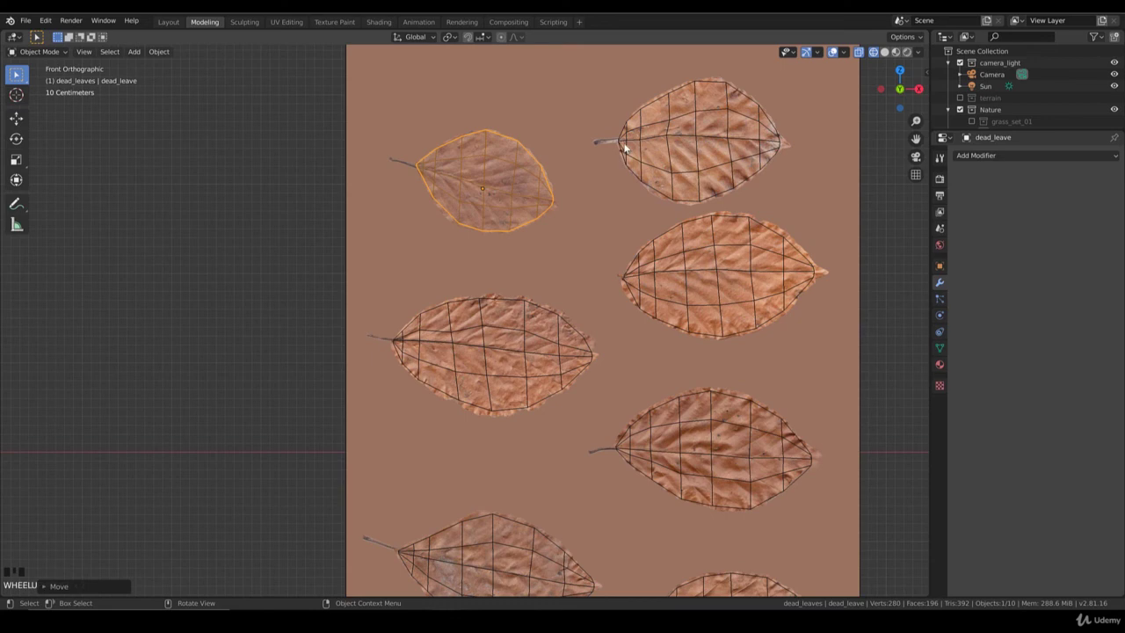